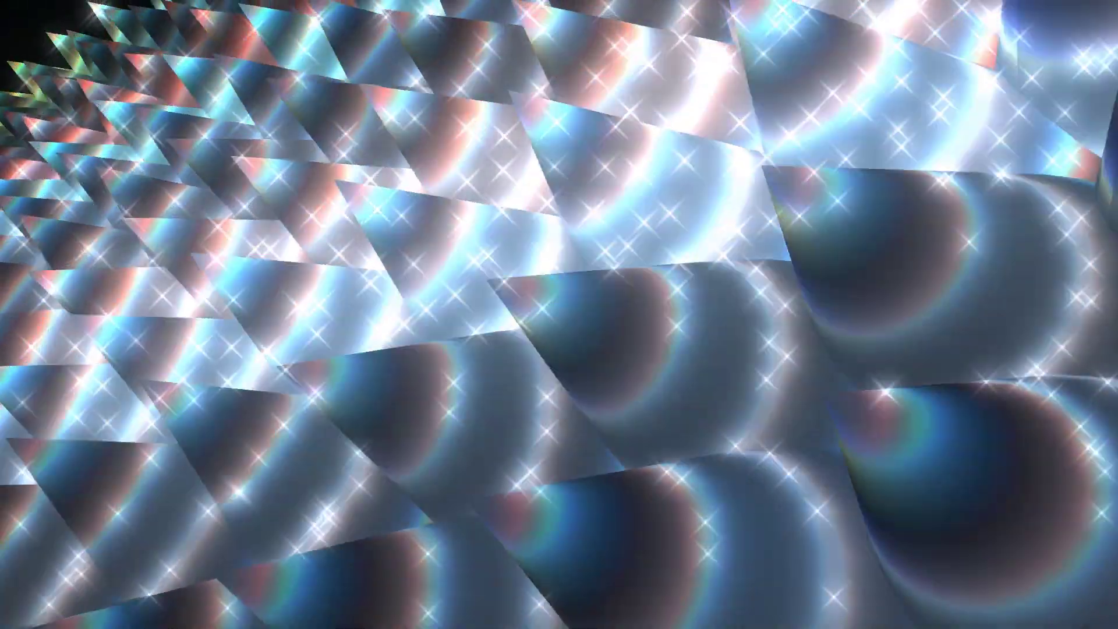
# Step: Dismiss the finished-animation preview and land on an empty After Effects project
pyautogui.press('shift+F12')
pyautogui.write('hello!)')
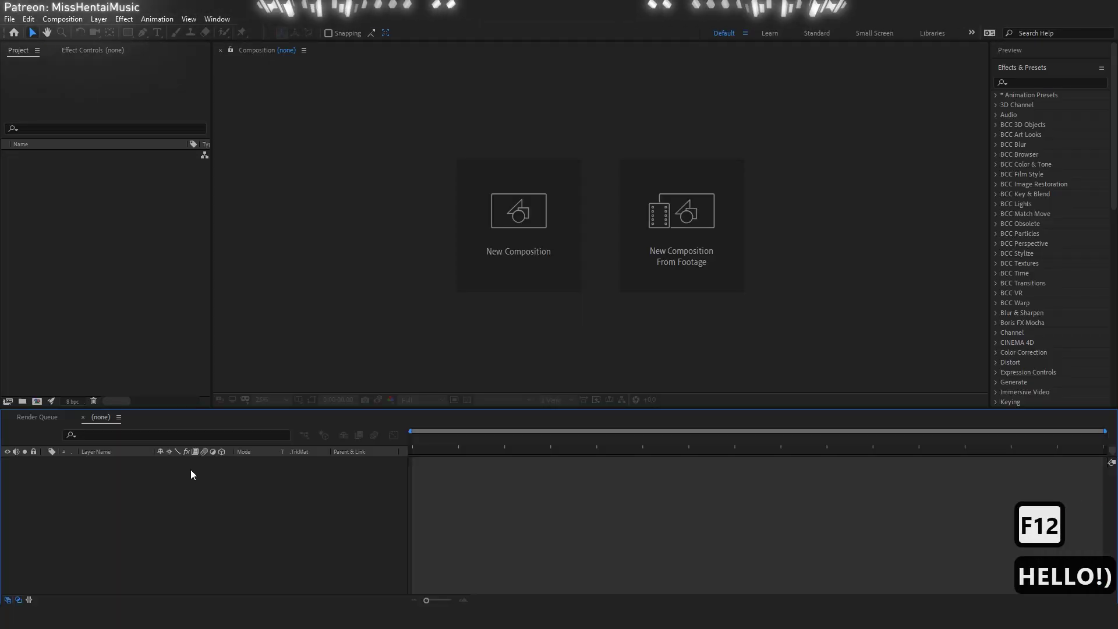
# Step: Create a new 1920×1080 composition Comp 1 with default settings
pyautogui.click(181, 379)
pyautogui.click(612, 451)
# Step: Add a full-size black solid layer named Optical Flares to Comp 1
pyautogui.rightClick(191, 394)
pyautogui.click(412, 440)
pyautogui.write('optical')
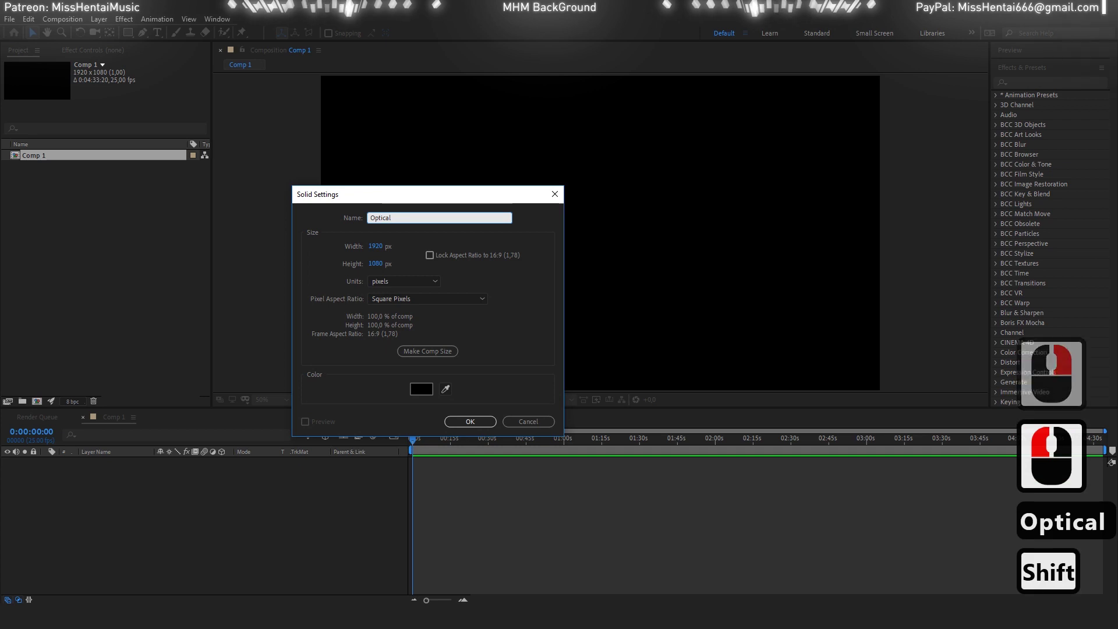
pyautogui.write('lares')
pyautogui.press('Return')
pyautogui.press('Return')
pyautogui.press('BackSpace')
pyautogui.press('Return')
pyautogui.press('BackSpace')
pyautogui.press('Return')
pyautogui.click(168, 82)
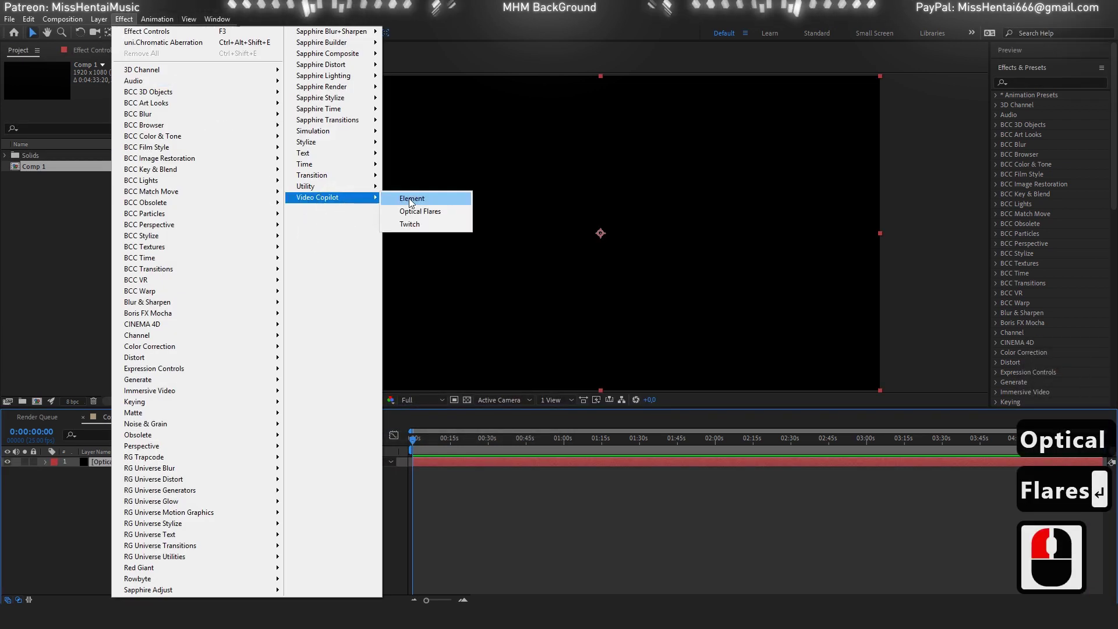
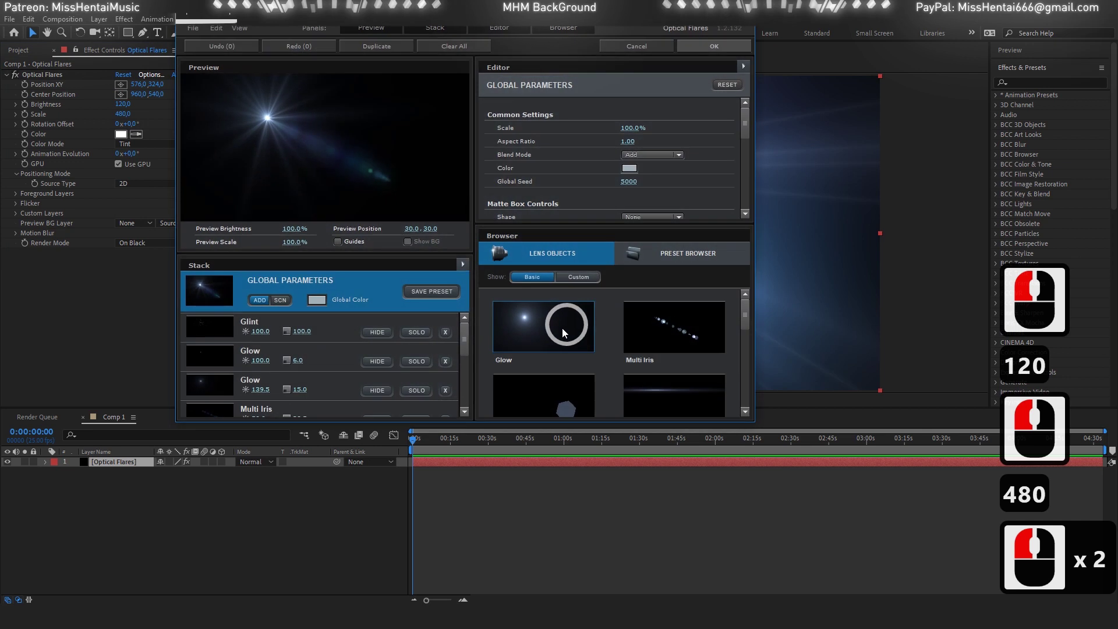
# Step: In the Optical Flares editor, add glow and lens streak elements and duplicate one
pyautogui.click(450, 333)
pyautogui.click(448, 337)
pyautogui.click(448, 337)
pyautogui.click(448, 338)
pyautogui.click(448, 337)
pyautogui.click(448, 337)
pyautogui.click(448, 337)
pyautogui.doubleClick(449, 337)
pyautogui.click(488, 356)
pyautogui.click(584, 380)
pyautogui.click(324, 332)
pyautogui.press('ctrl+c')
pyautogui.press('ctrl+d')
# Step: Offset the duplicated streaks to 10 and 0 to form three stacked horizontal streaks, and apply the flare
pyautogui.click(629, 170)
pyautogui.write('10')
pyautogui.click(505, 247)
pyautogui.click(343, 369)
pyautogui.press('ctrl+c')
pyautogui.press('ctrl+d')
pyautogui.click(633, 168)
pyautogui.write('0')
pyautogui.click(705, 145)
pyautogui.click(651, 69)
pyautogui.click(10, 76)
# Step: Search the Effects & Presets library for the warp fisheye effect
pyautogui.click(1030, 70)
pyautogui.write('arpf')
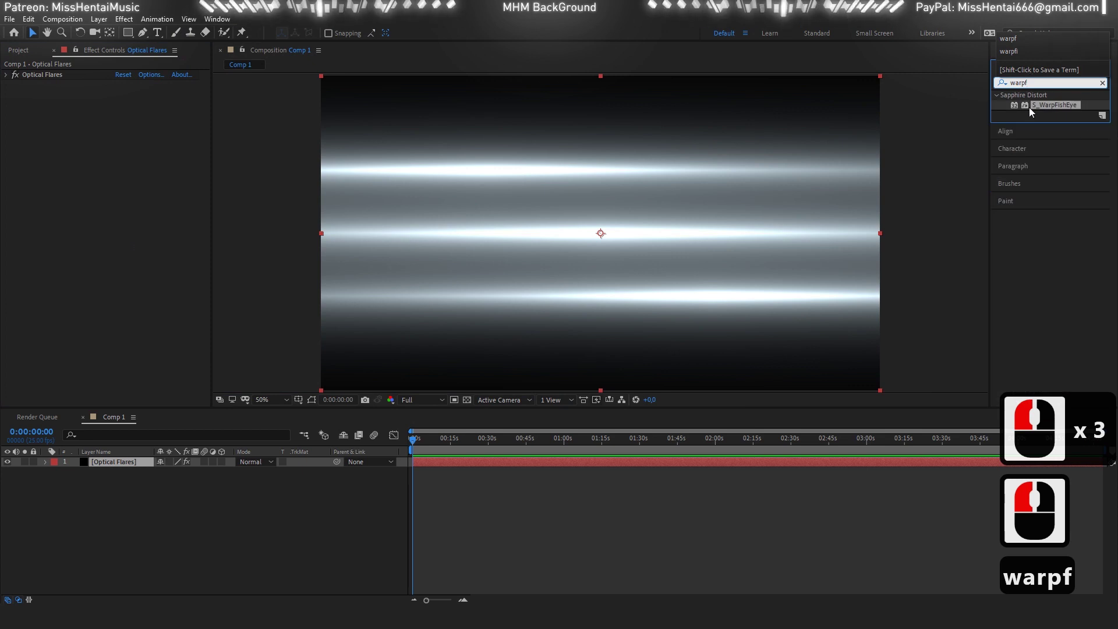
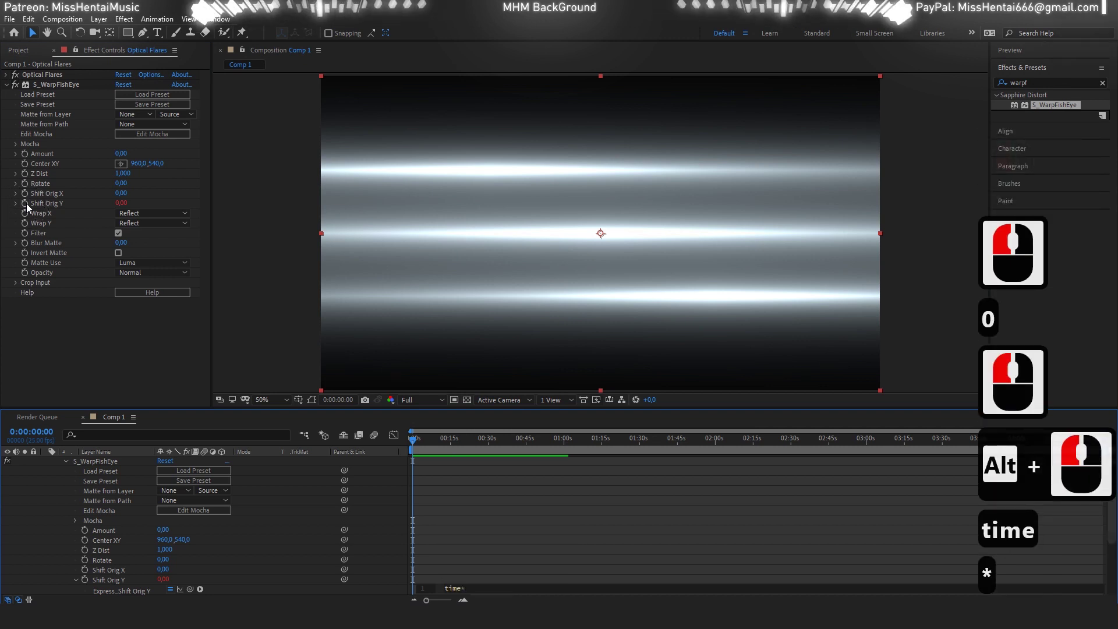
# Step: Drive S_WarpFishEye's Shift Orig Y with the expression time*88 and preview the scrolling stripes
pyautogui.press('8')
pyautogui.press('8')
pyautogui.click(21, 186)
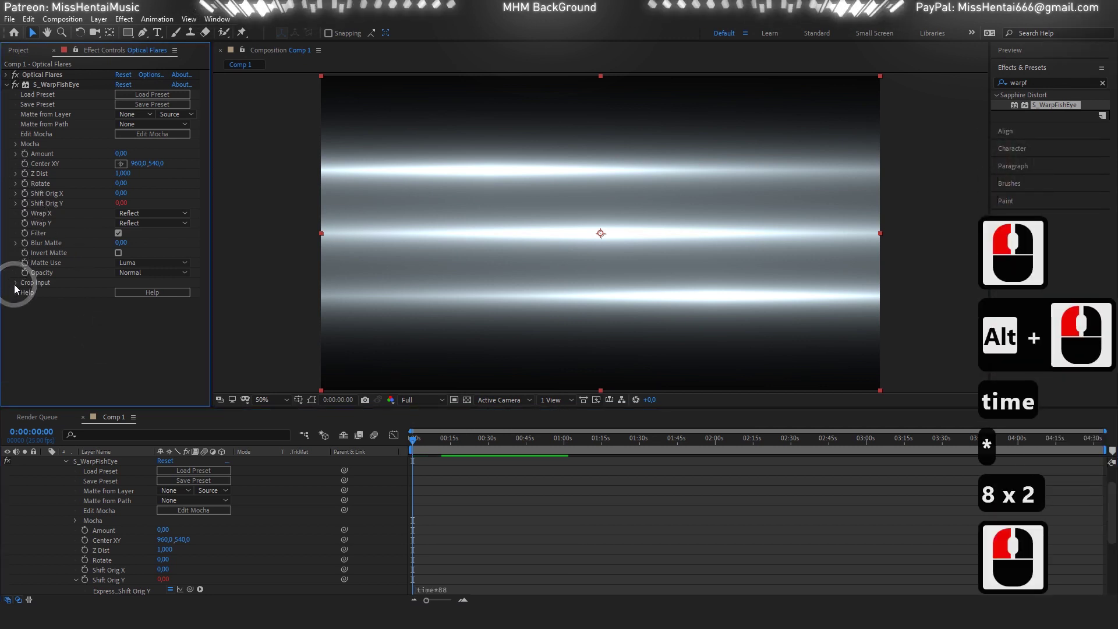
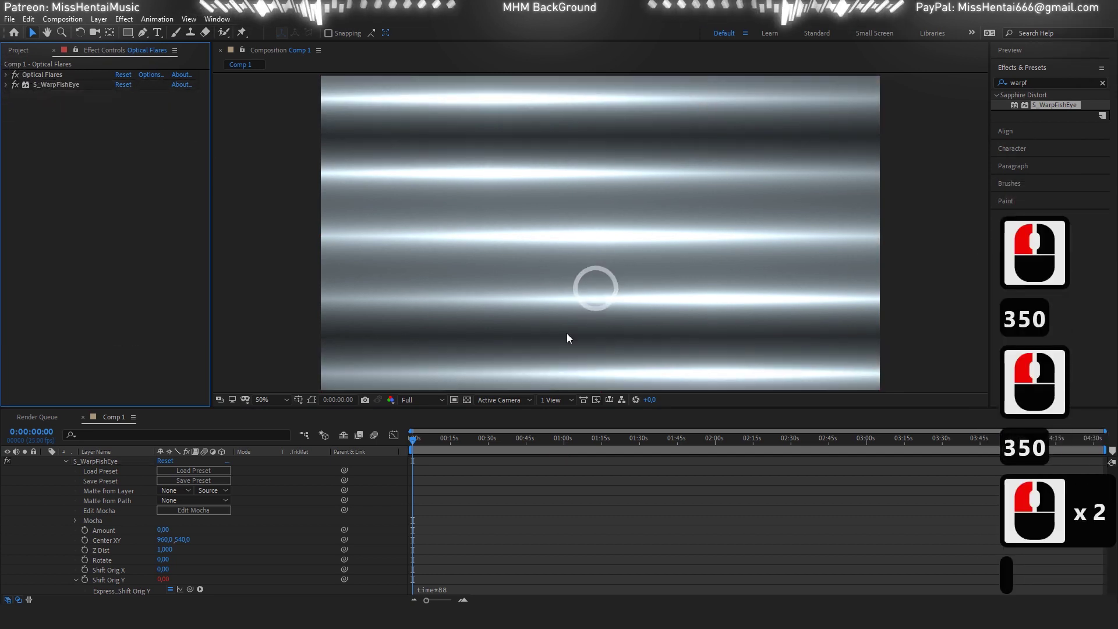
pyautogui.press('space')
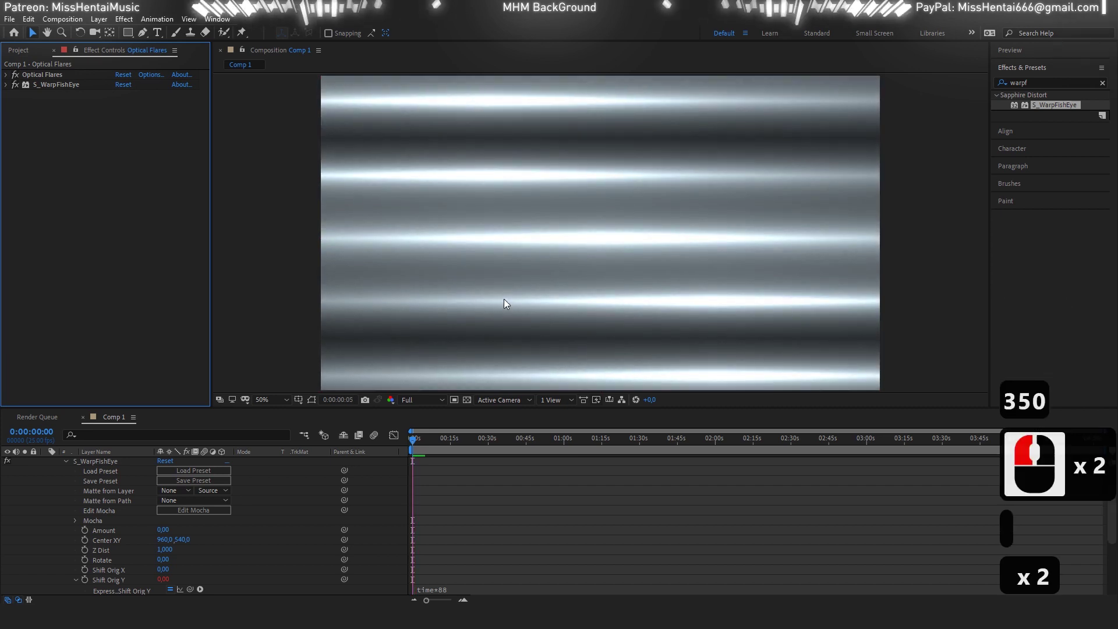
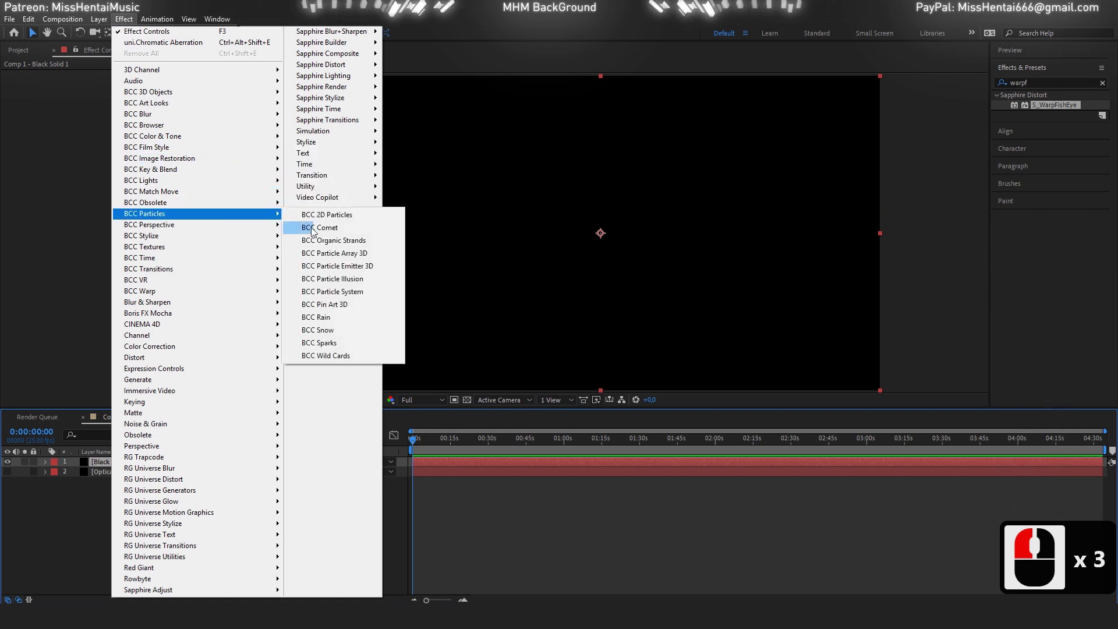
# Step: Apply BCC Pin Art 3D to the black solid with Pin FX Layer set to Optical Flares
pyautogui.click(306, 300)
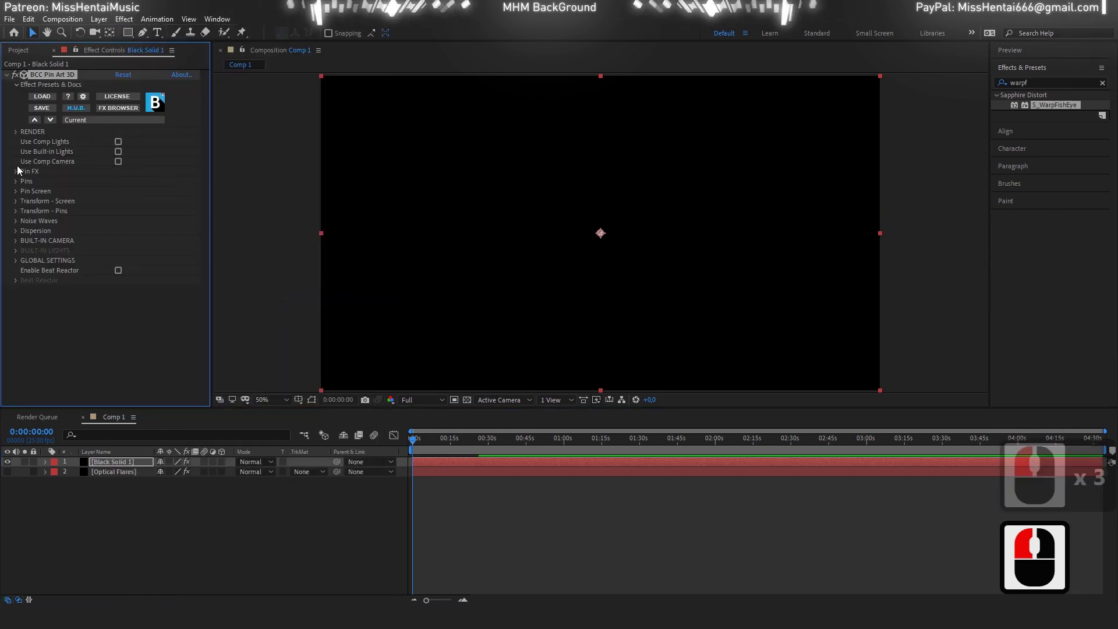
pyautogui.click(19, 173)
pyautogui.click(163, 231)
pyautogui.click(180, 191)
pyautogui.click(182, 194)
pyautogui.click(95, 253)
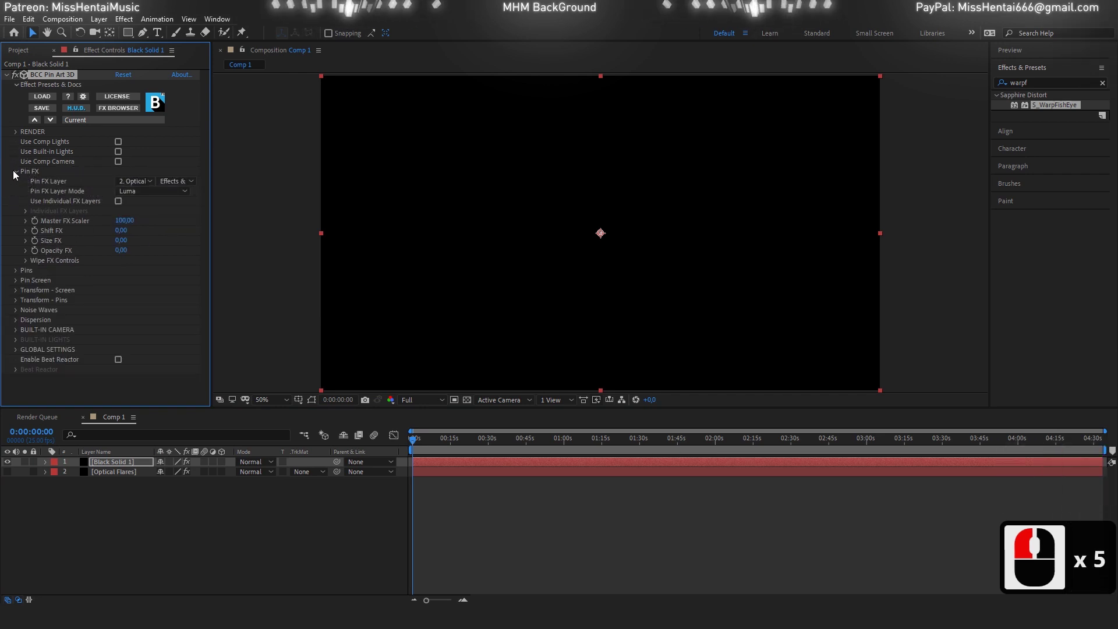
pyautogui.click(20, 180)
# Step: Set Pin Type to 3D Cylinders and Master Size to 275
pyautogui.click(19, 187)
pyautogui.click(145, 205)
pyautogui.click(207, 246)
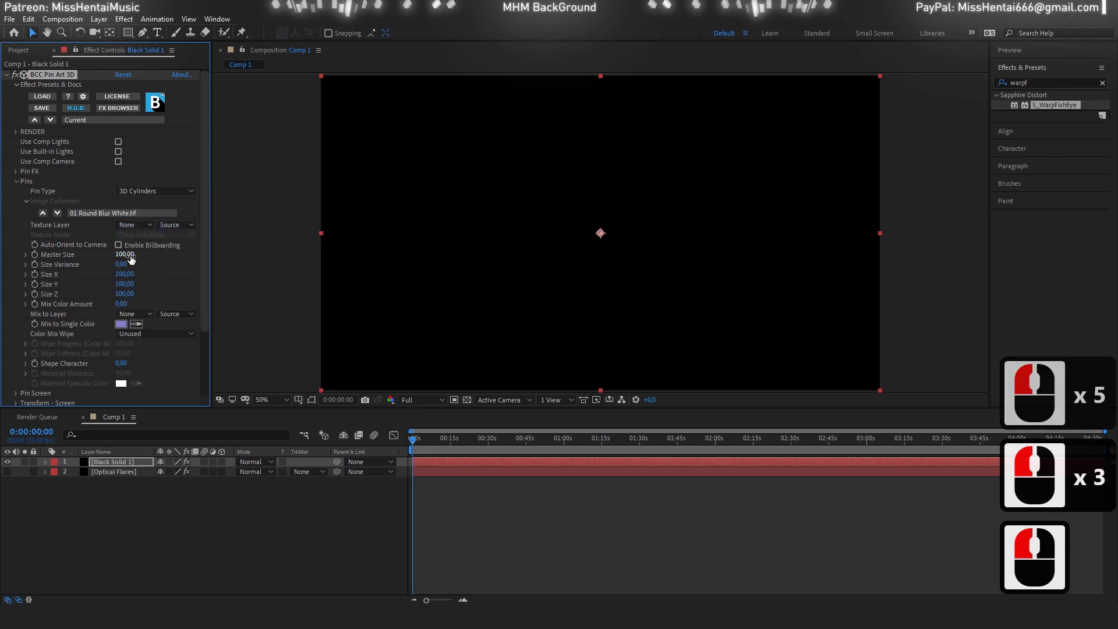
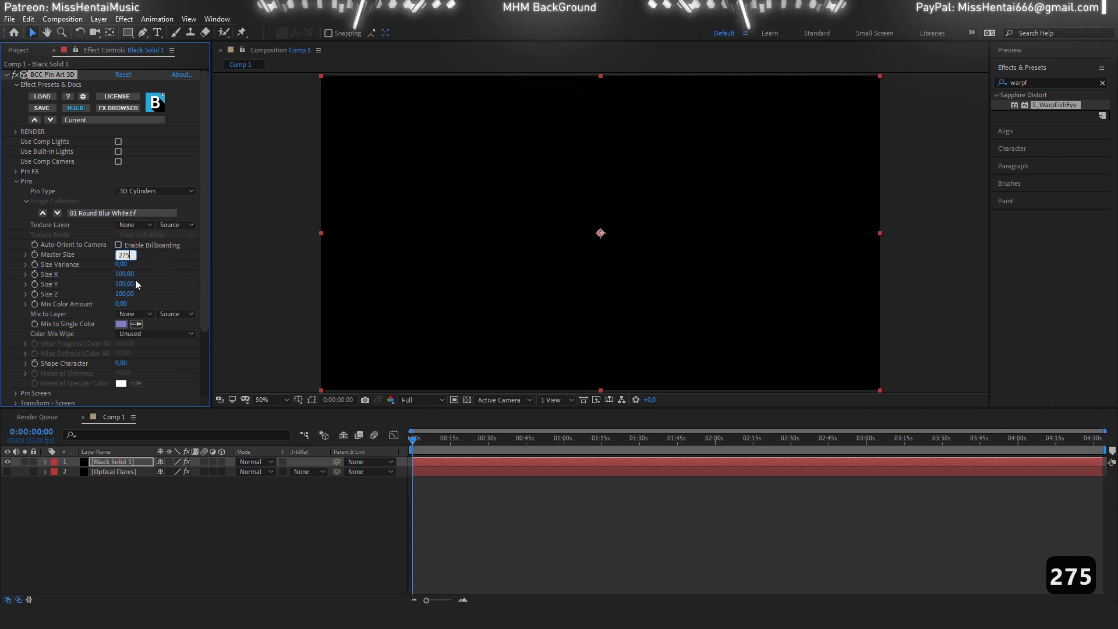
pyautogui.click(185, 285)
# Step: Mix pin colours fully from the Optical Flares layer and make the pins pointed
pyautogui.click(139, 319)
pyautogui.click(132, 323)
pyautogui.click(180, 342)
pyautogui.click(183, 323)
pyautogui.click(153, 379)
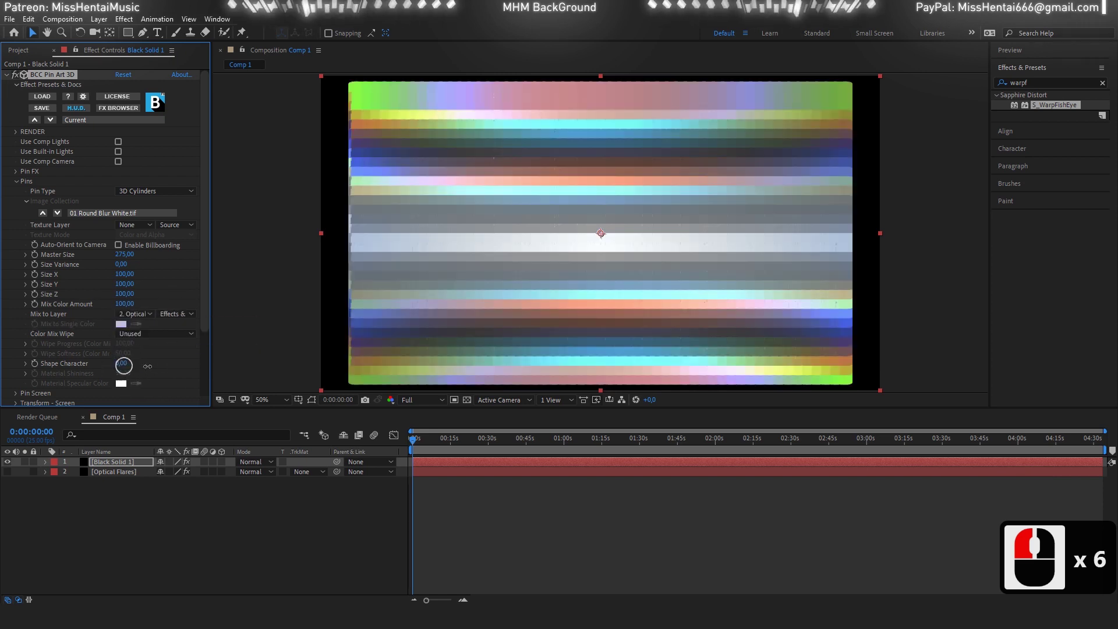
pyautogui.click(223, 372)
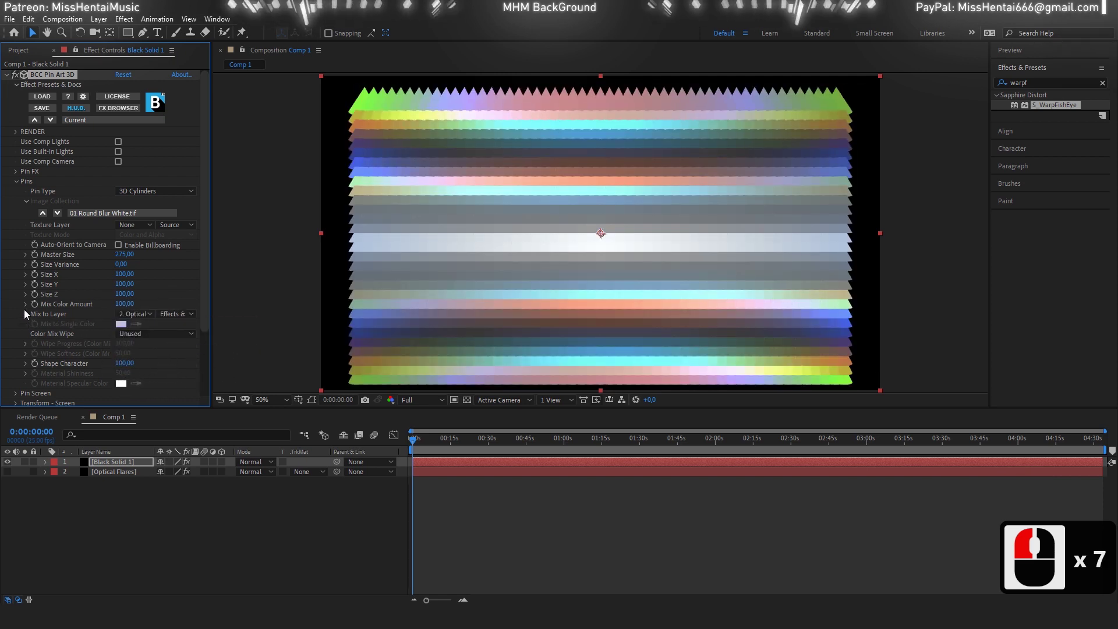
pyautogui.click(19, 185)
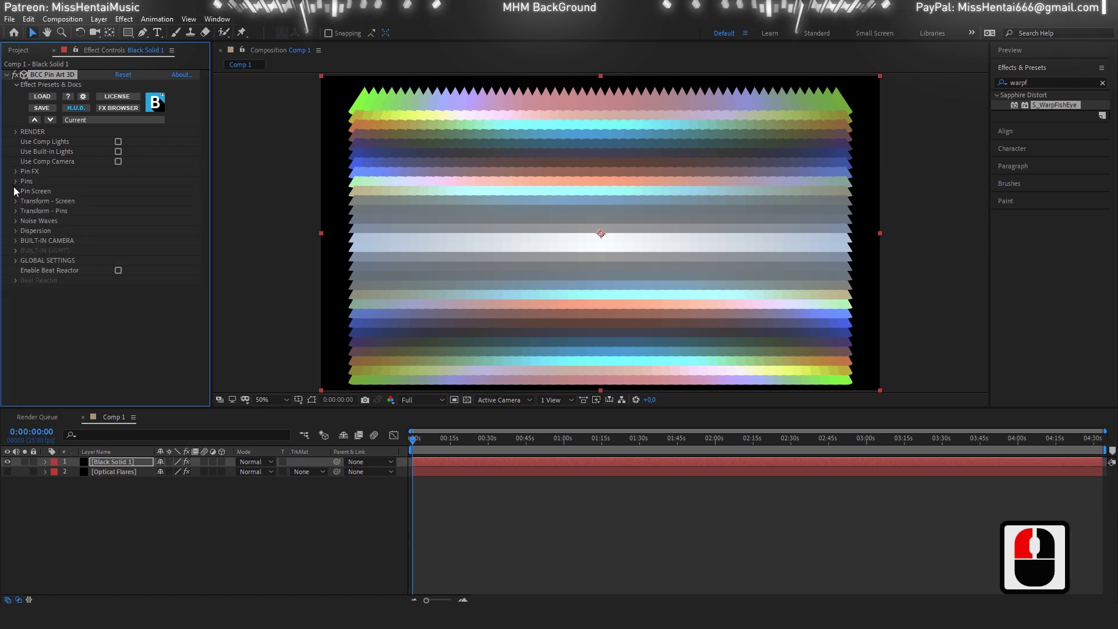
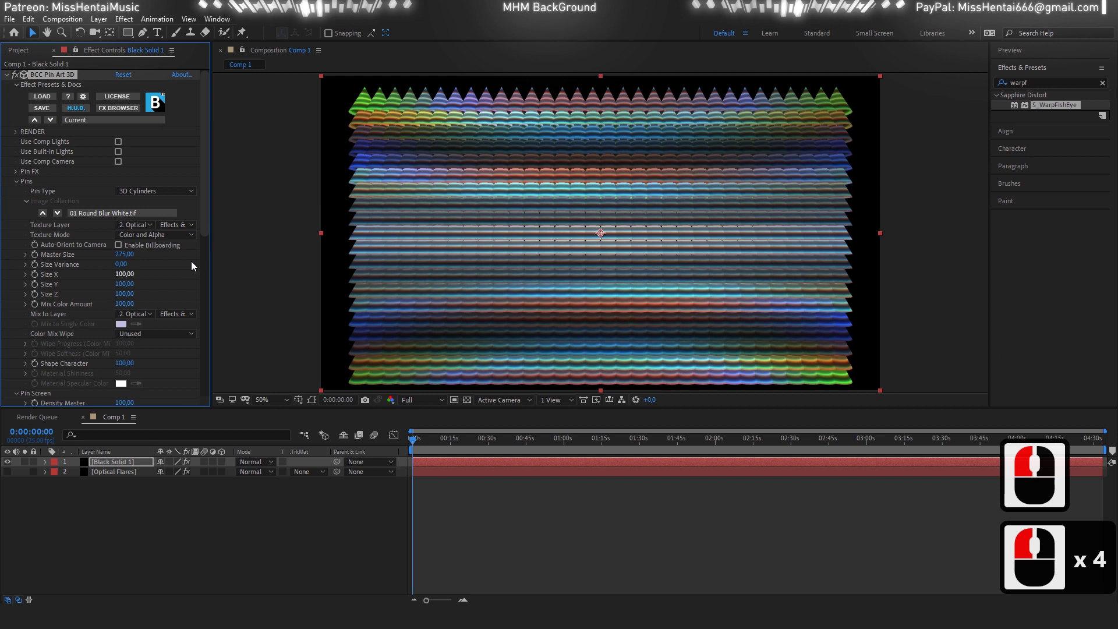
# Step: Tilt the cone field into perspective with Transform-Screen Y rotation 140 and pins tumbled 248°
pyautogui.click(17, 186)
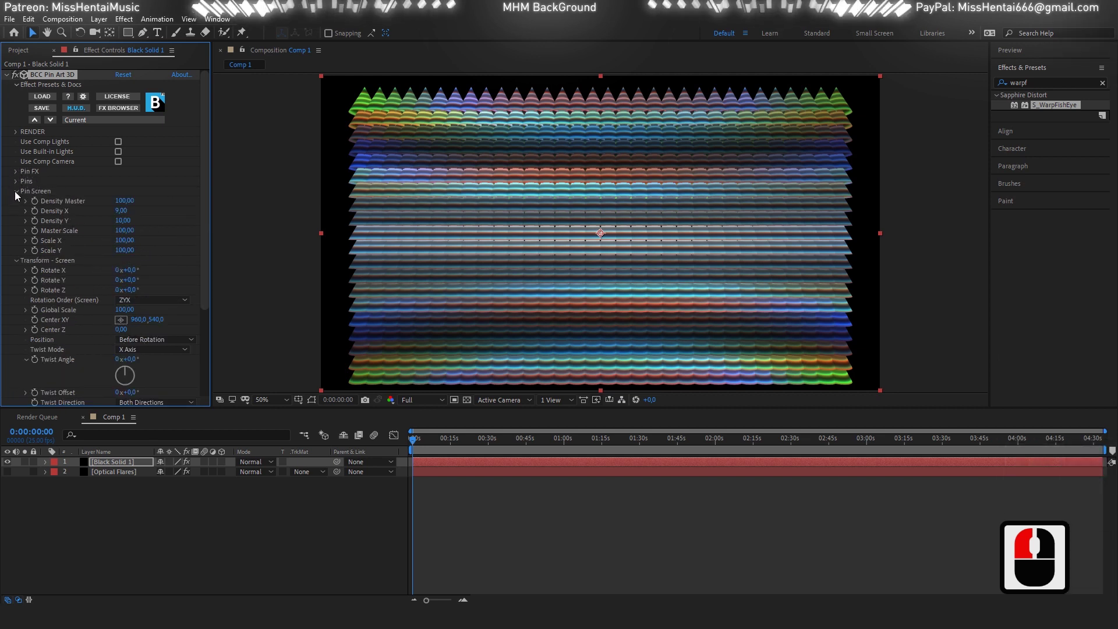
pyautogui.click(18, 195)
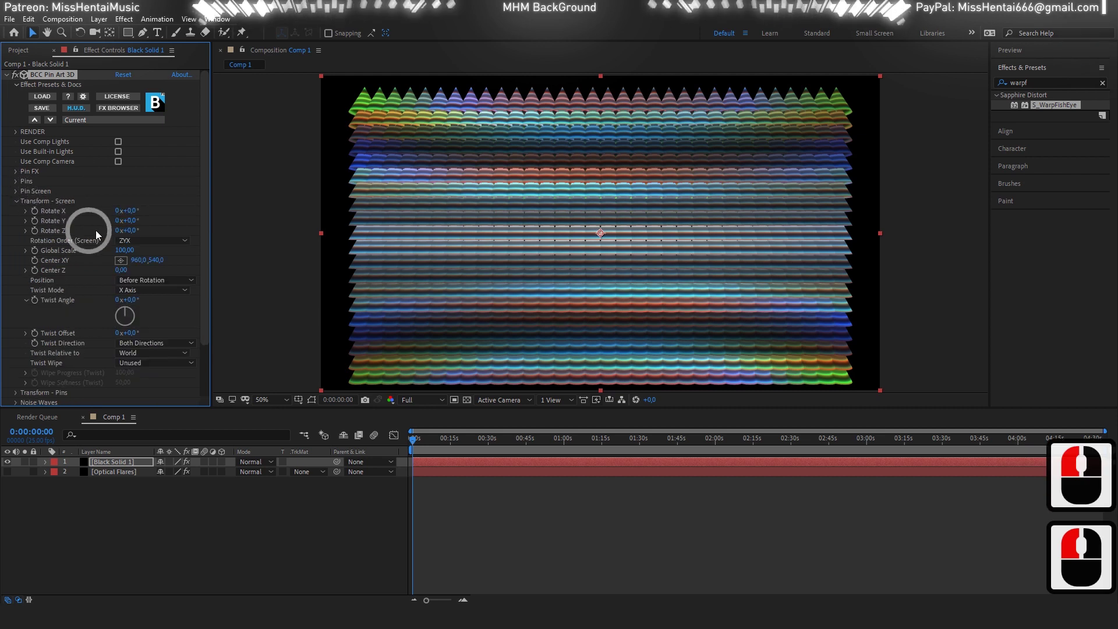
pyautogui.click(601, 229)
pyautogui.write('140')
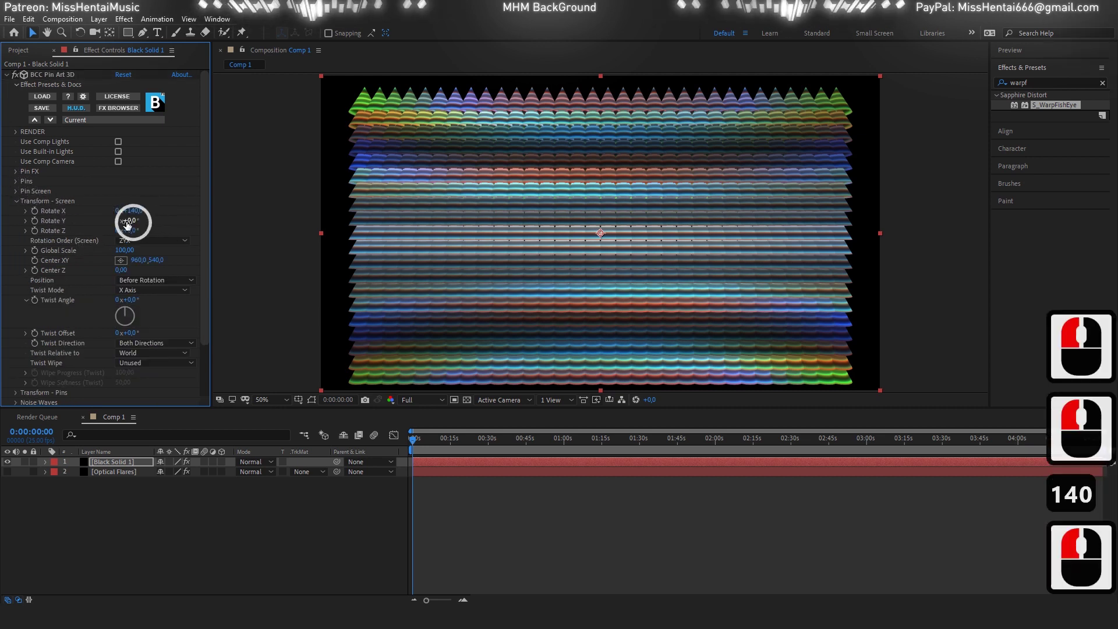
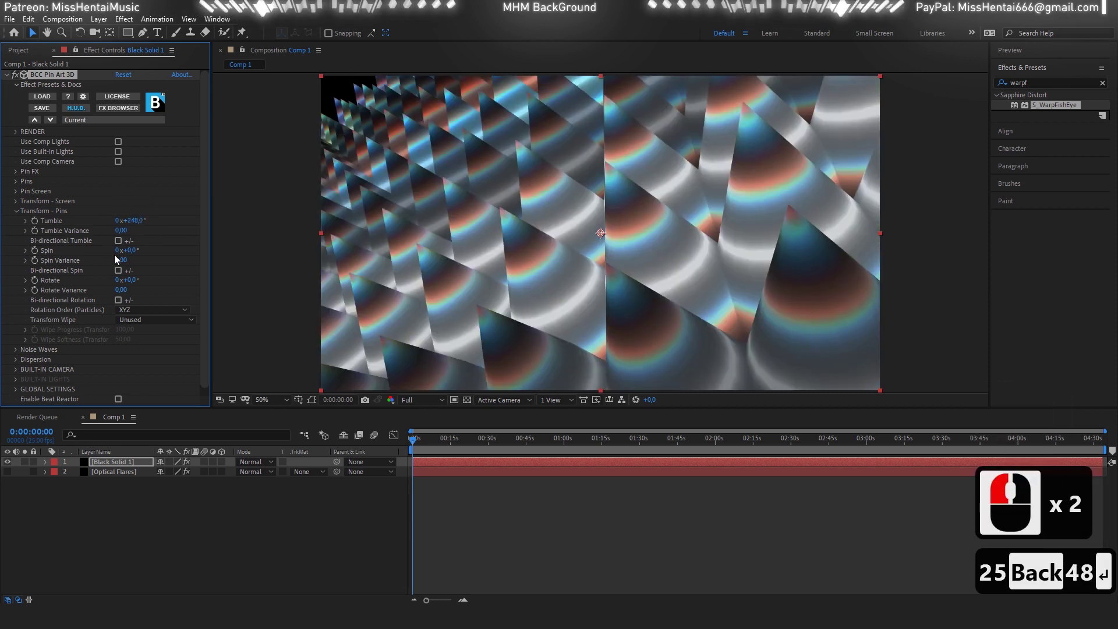
# Step: Drive the pins' Rotate with a time*55 expression and set Rotate Variance to 11
pyautogui.click(39, 282)
pyautogui.press('t')
pyautogui.write('e')
pyautogui.write('5')
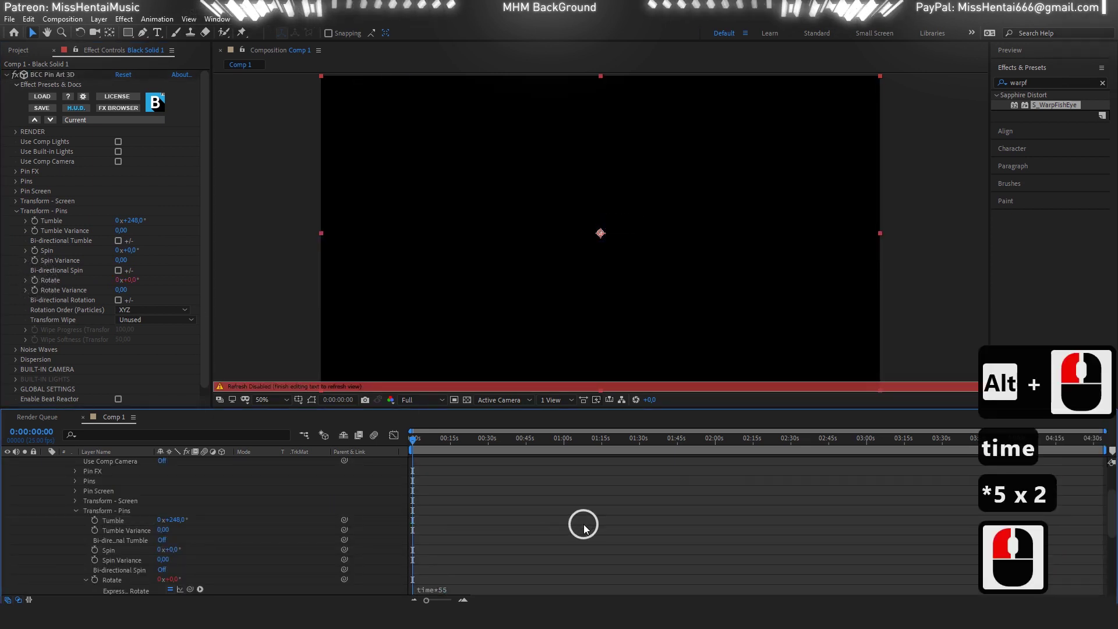
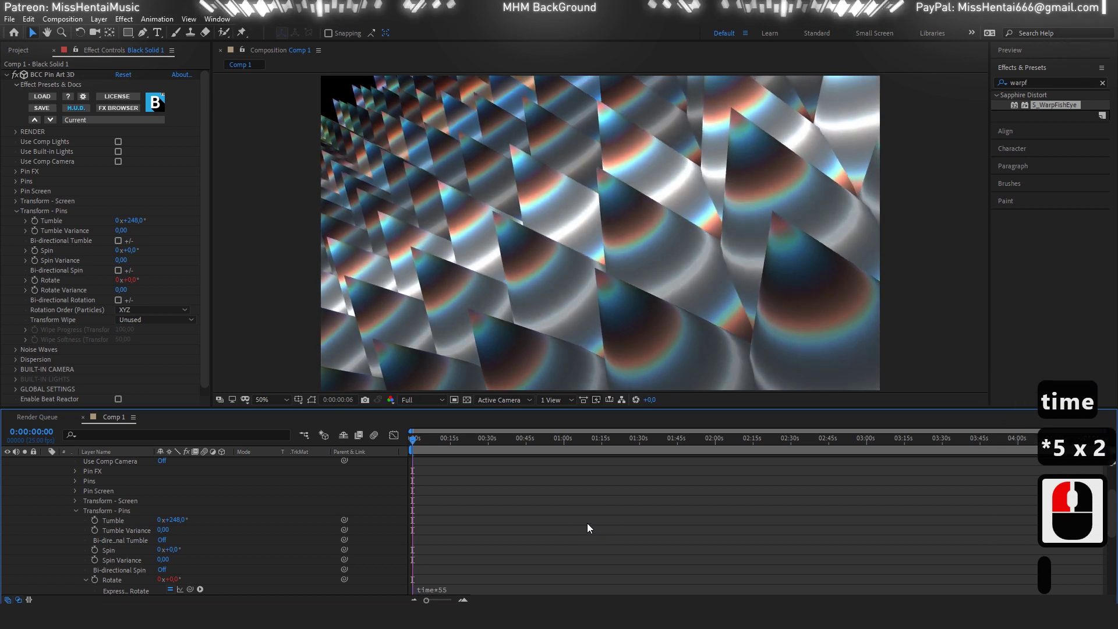
pyautogui.write('time')
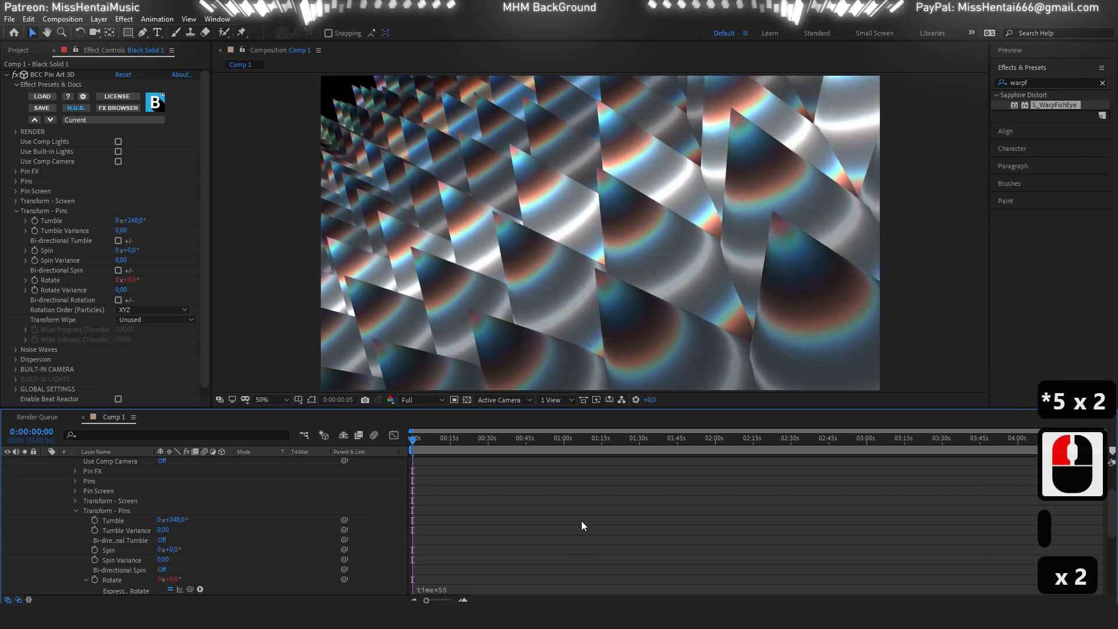
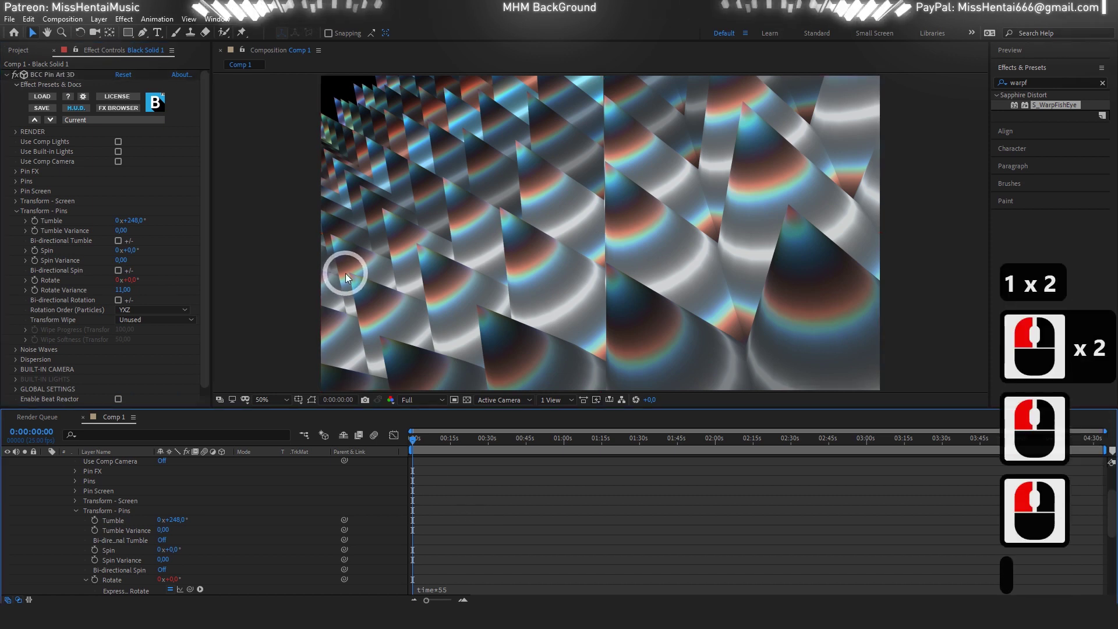
# Step: Collapse the Pin Art 3D properties and deselect the layers
pyautogui.click(19, 120)
pyautogui.click(13, 92)
pyautogui.click(52, 468)
pyautogui.click(15, 86)
pyautogui.click(107, 514)
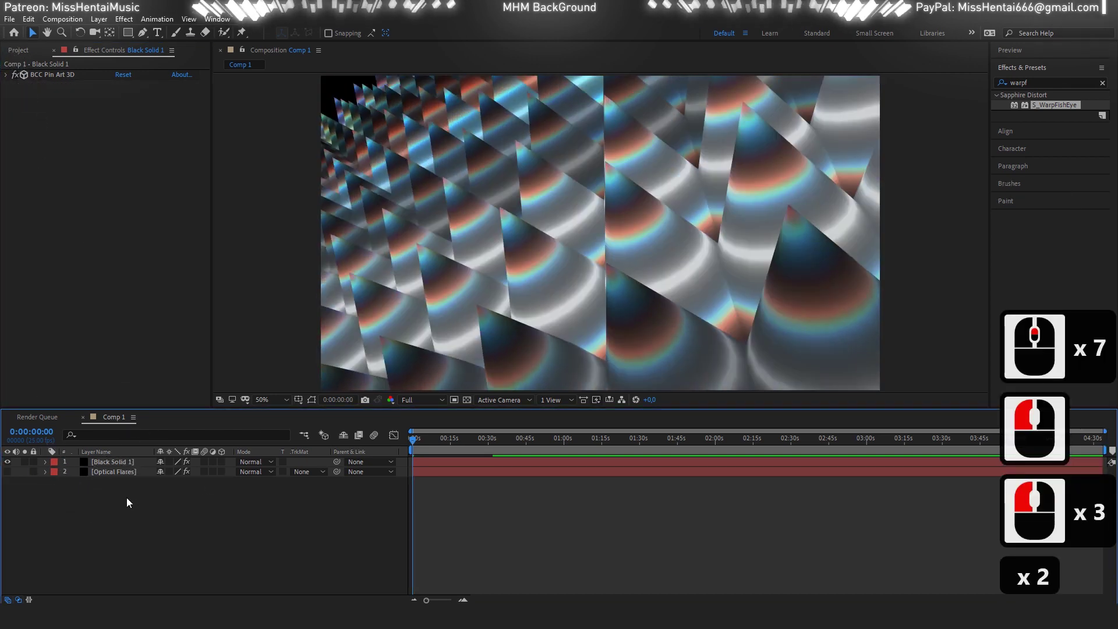
# Step: Add a top adjustment layer and apply the Glow effect to it
pyautogui.rightClick(143, 470)
pyautogui.click(315, 475)
pyautogui.click(996, 87)
pyautogui.write('glow')
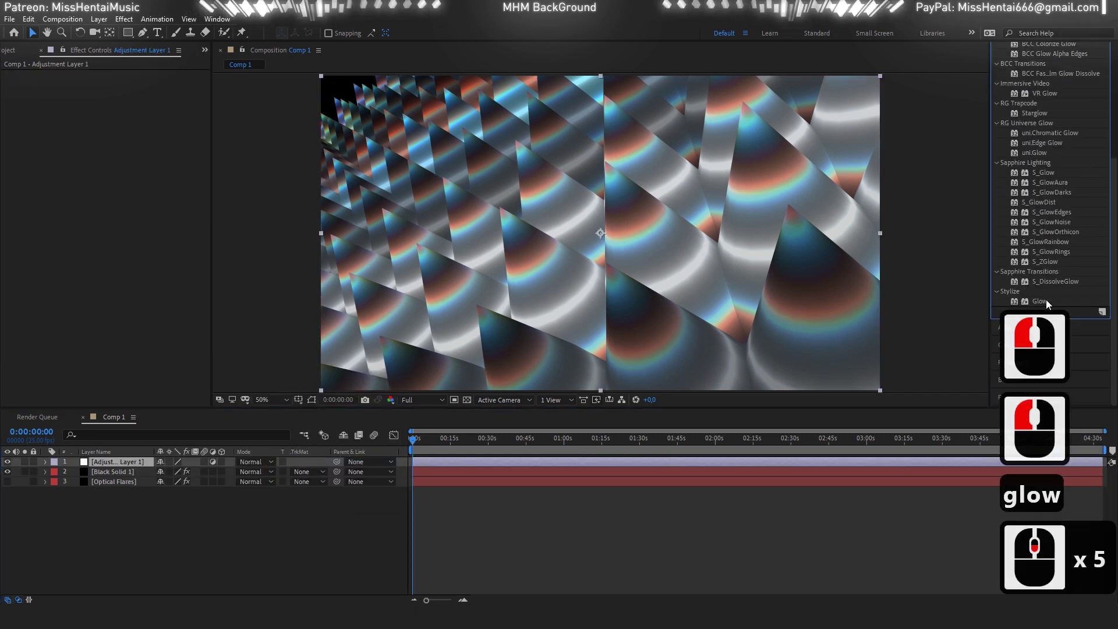
pyautogui.click(1049, 304)
pyautogui.doubleClick(1049, 305)
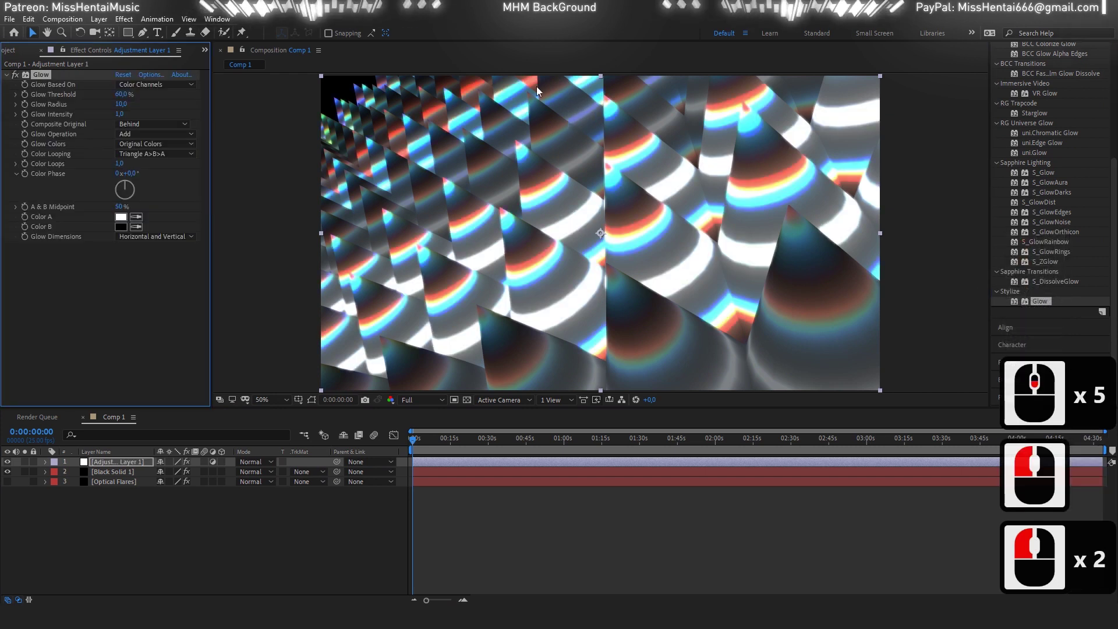
# Step: Set Glow Threshold to 52.5% and Radius to 385 to brighten the cones
pyautogui.click(125, 99)
pyautogui.write('52.')
pyautogui.press('BackSpace')
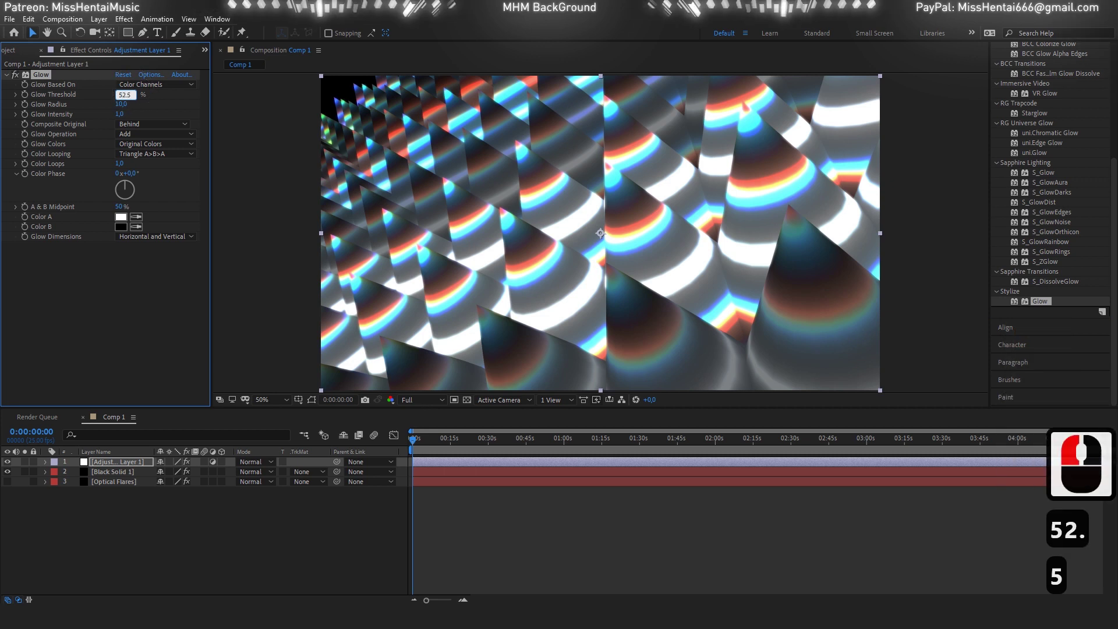
pyautogui.press('Return')
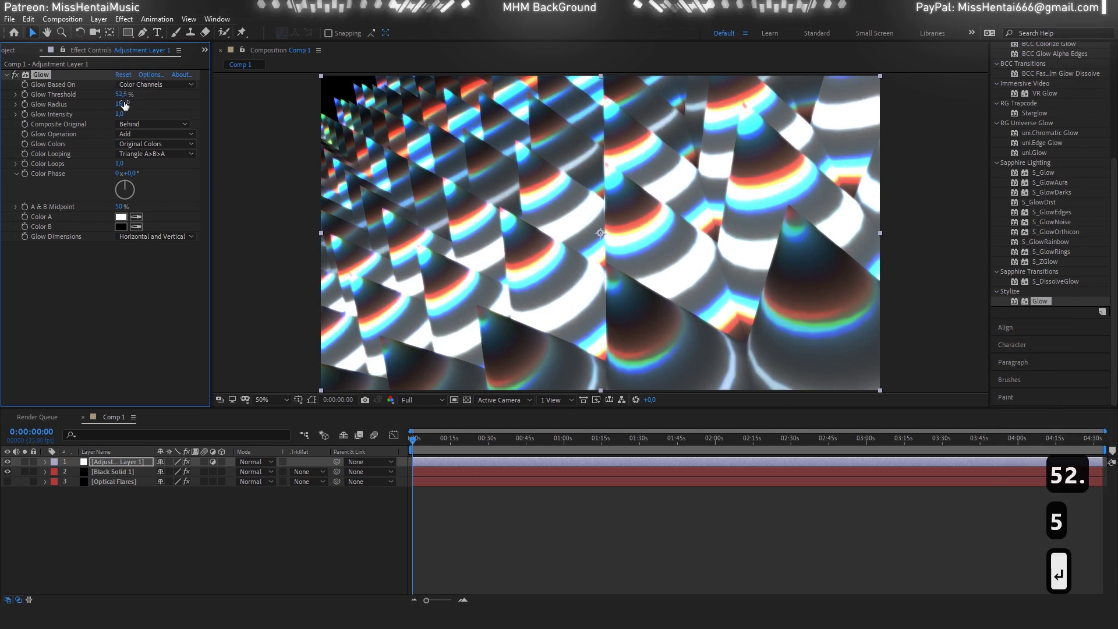
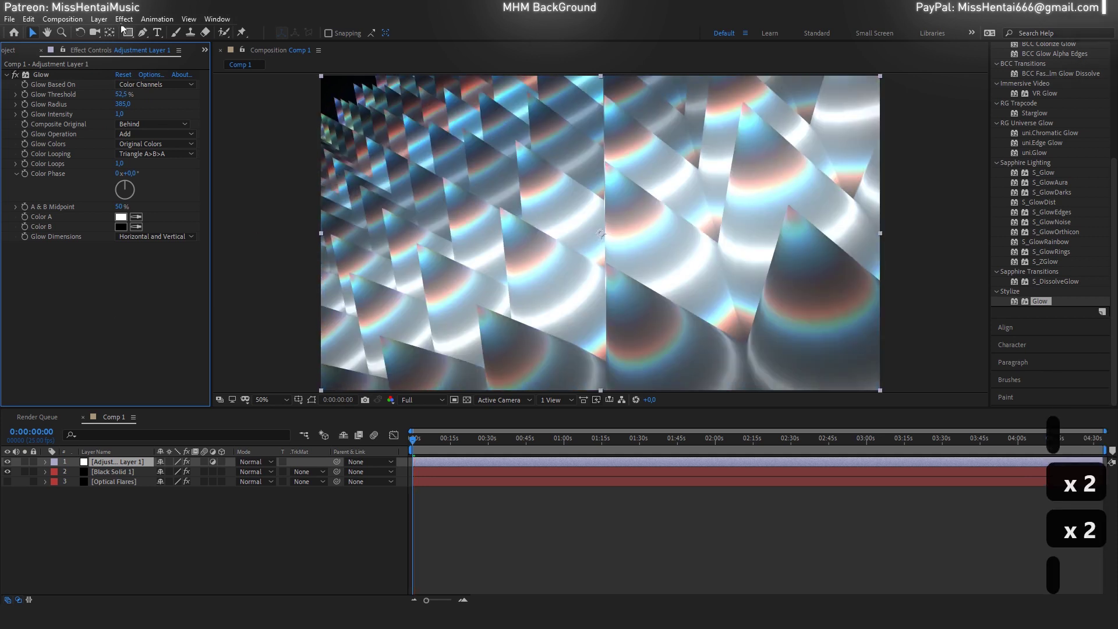
pyautogui.click(129, 34)
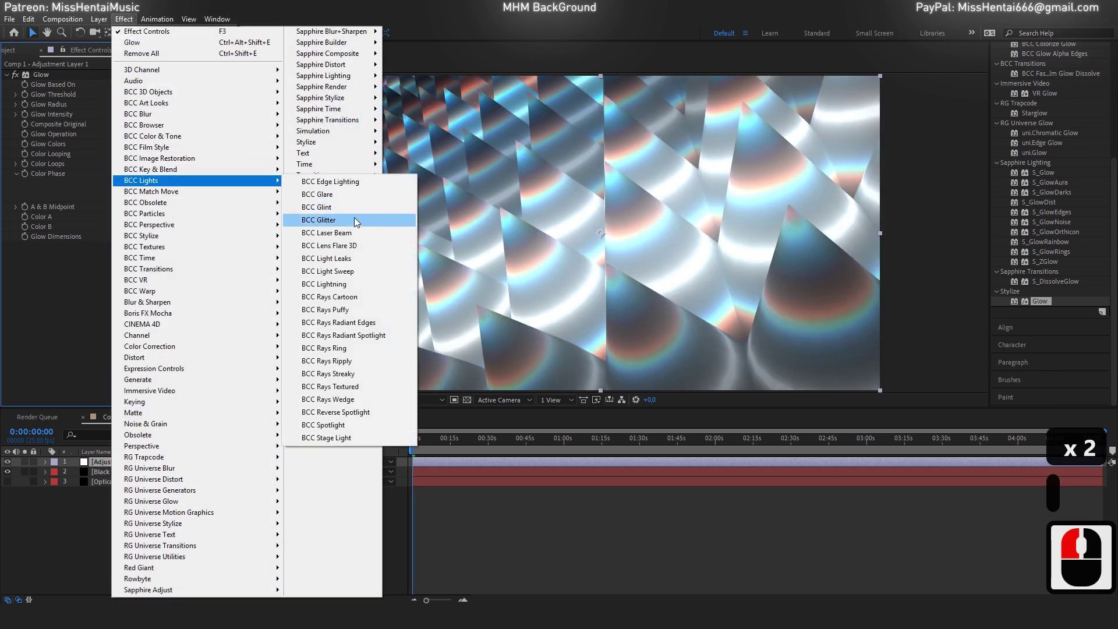
# Step: Apply BCC Glint at 0.37 scale to the adjustment layer and preview the sparkling cones
pyautogui.click(359, 213)
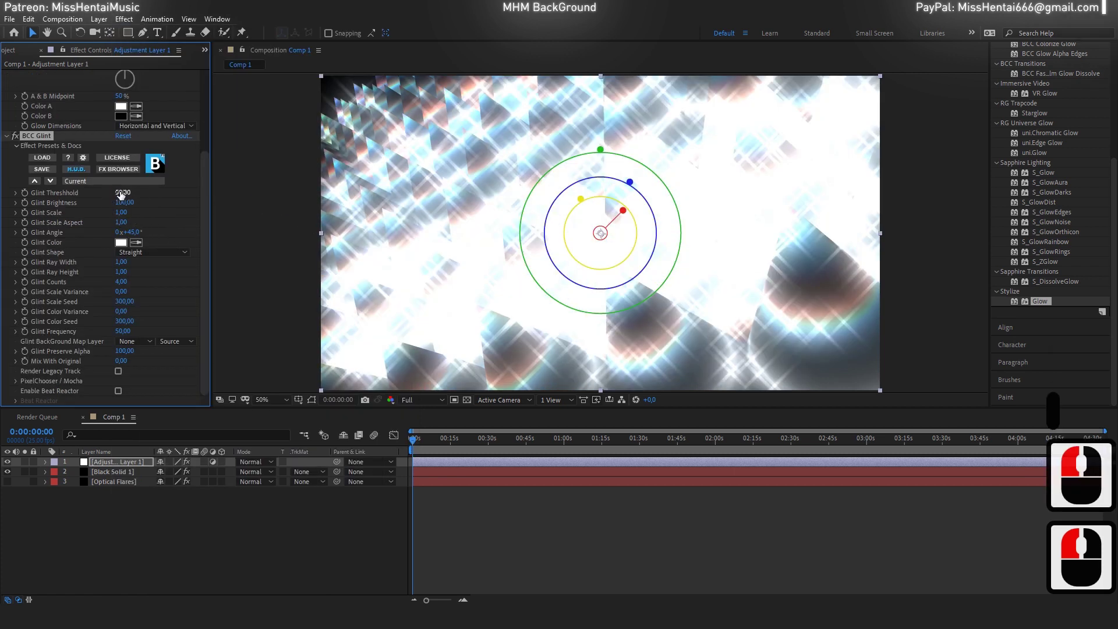
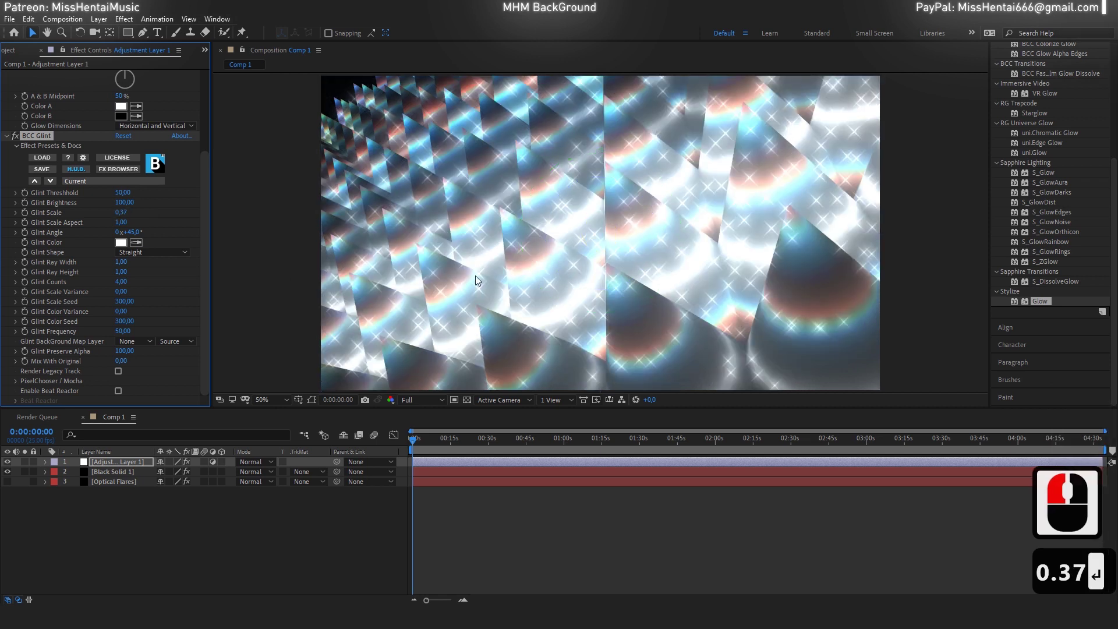
pyautogui.press('Return')
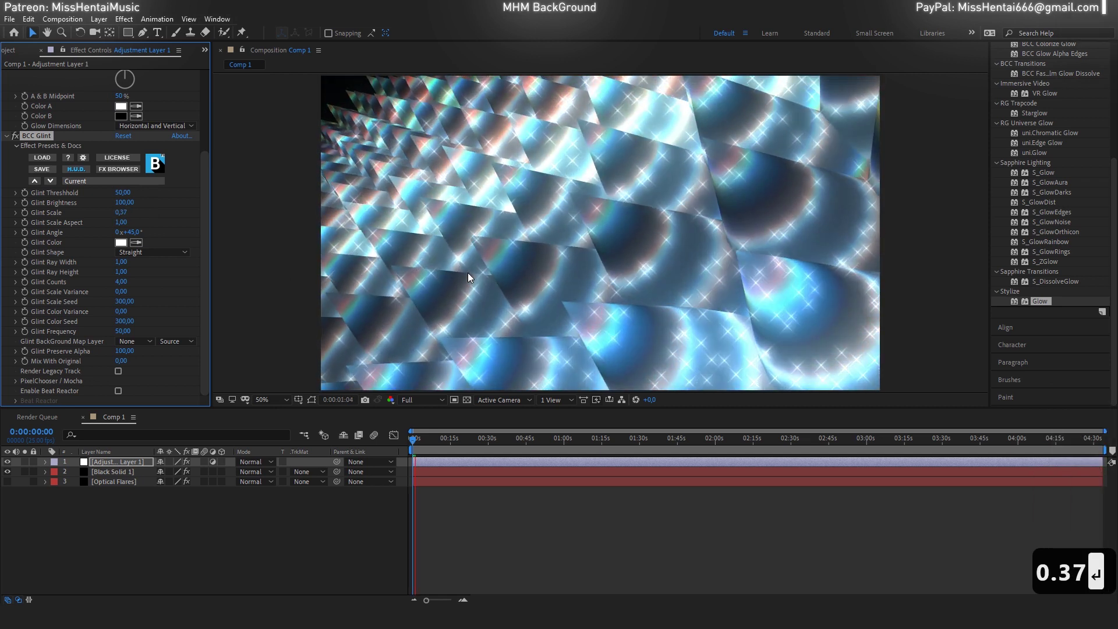
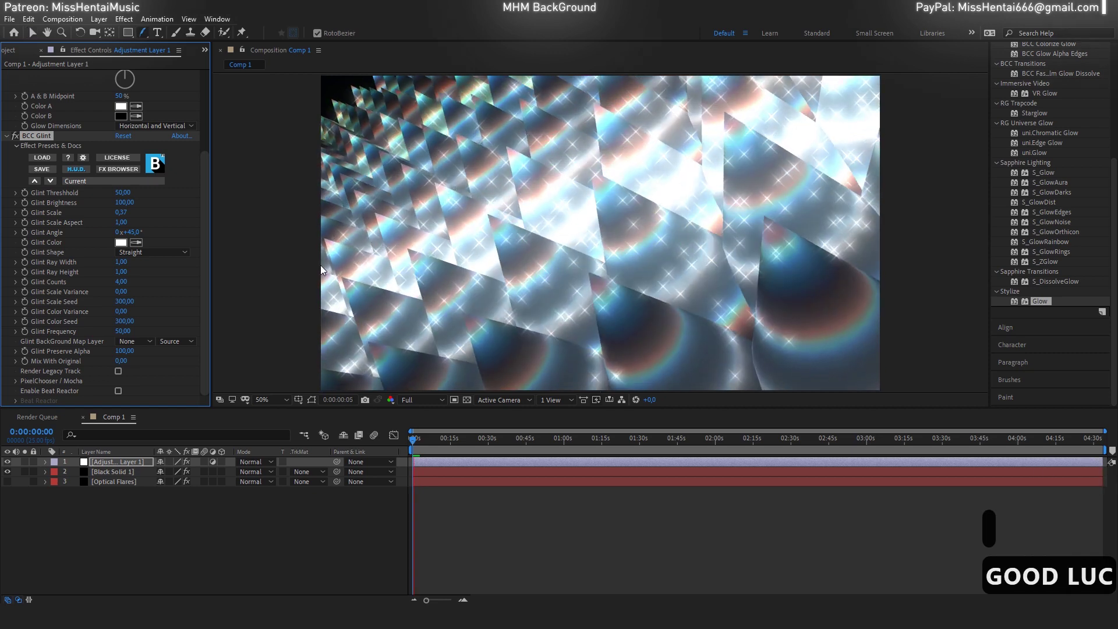
pyautogui.write('GOOD LUCK')
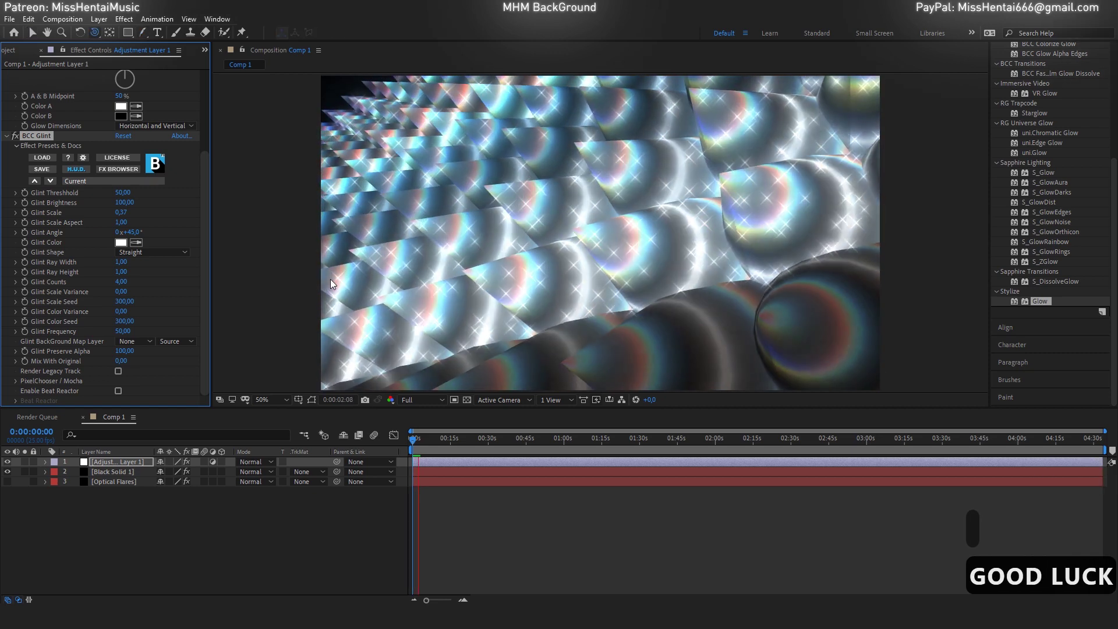